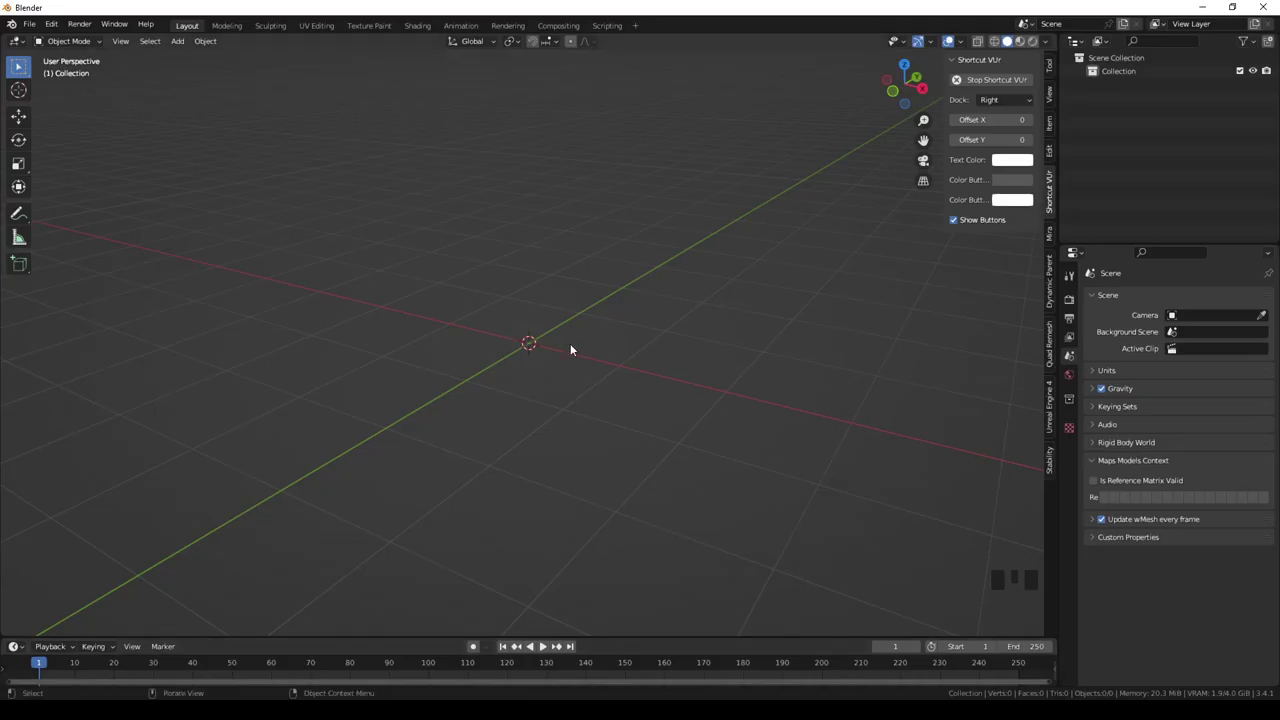
Add a cube and round it into a ball with a level-2 Subdivision modifier, then apply it.
{"action": "key", "text": "shift+a"}
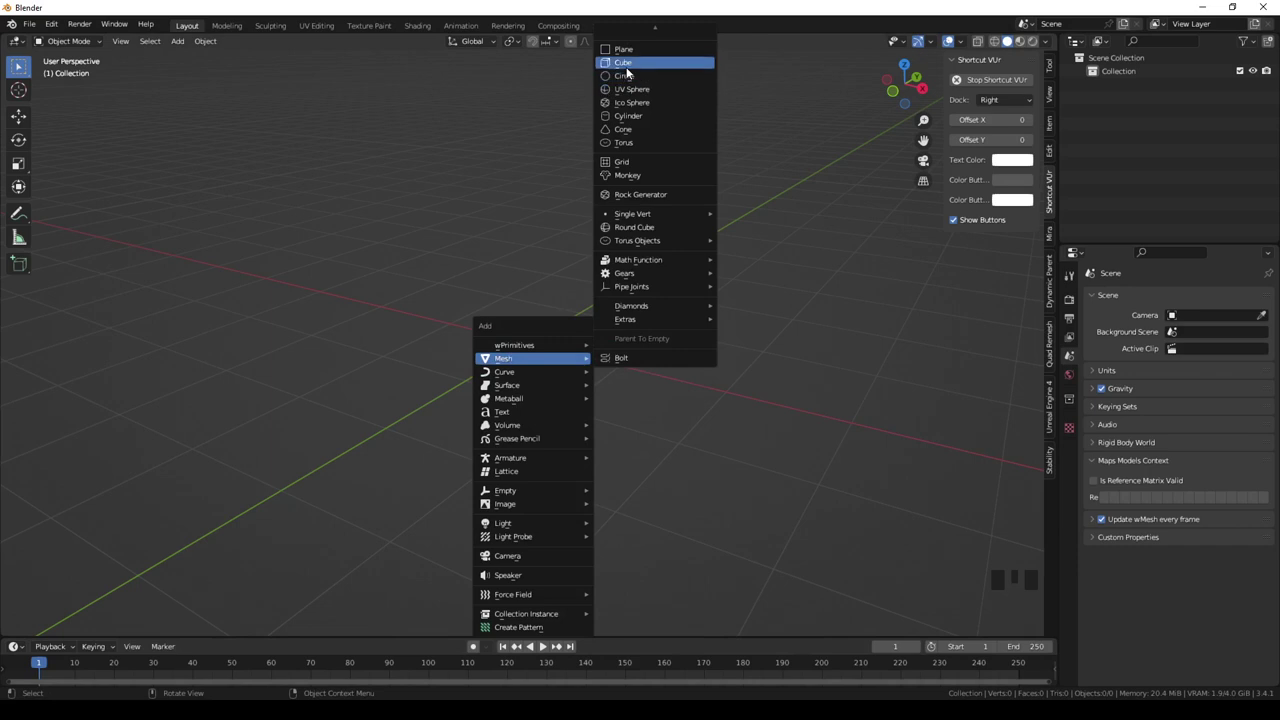
{"action": "key", "text": "ctrl+2"}
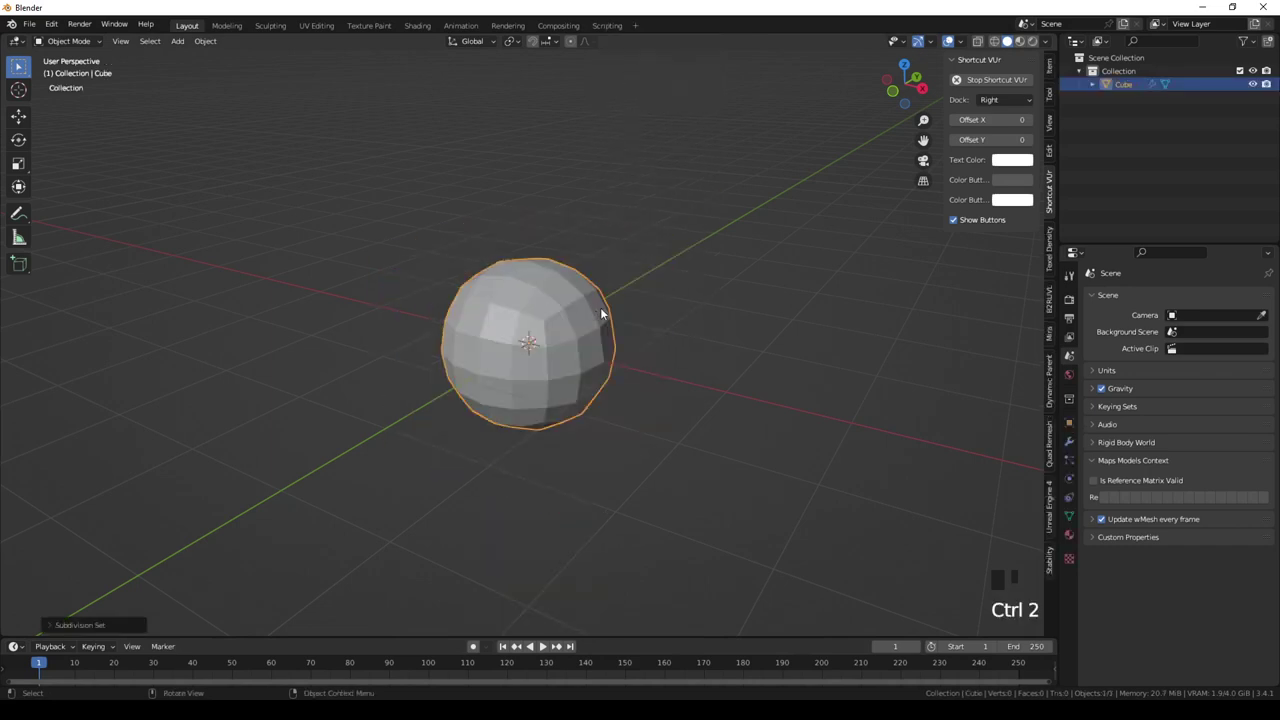
{"action": "left_click_drag", "start_coordinate": [678, 357], "coordinate": [1073, 449]}
{"action": "left_click", "coordinate": [1073, 449]}
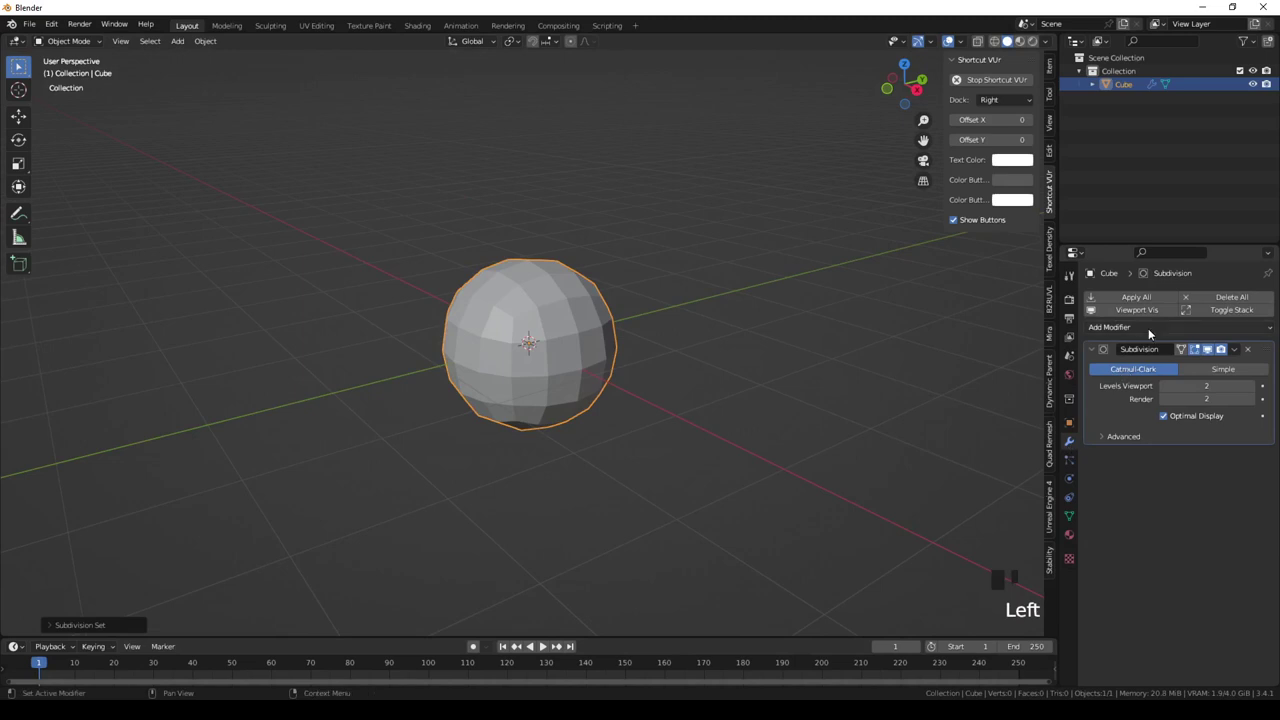
{"action": "left_click_drag", "start_coordinate": [1243, 351], "coordinate": [1190, 306]}
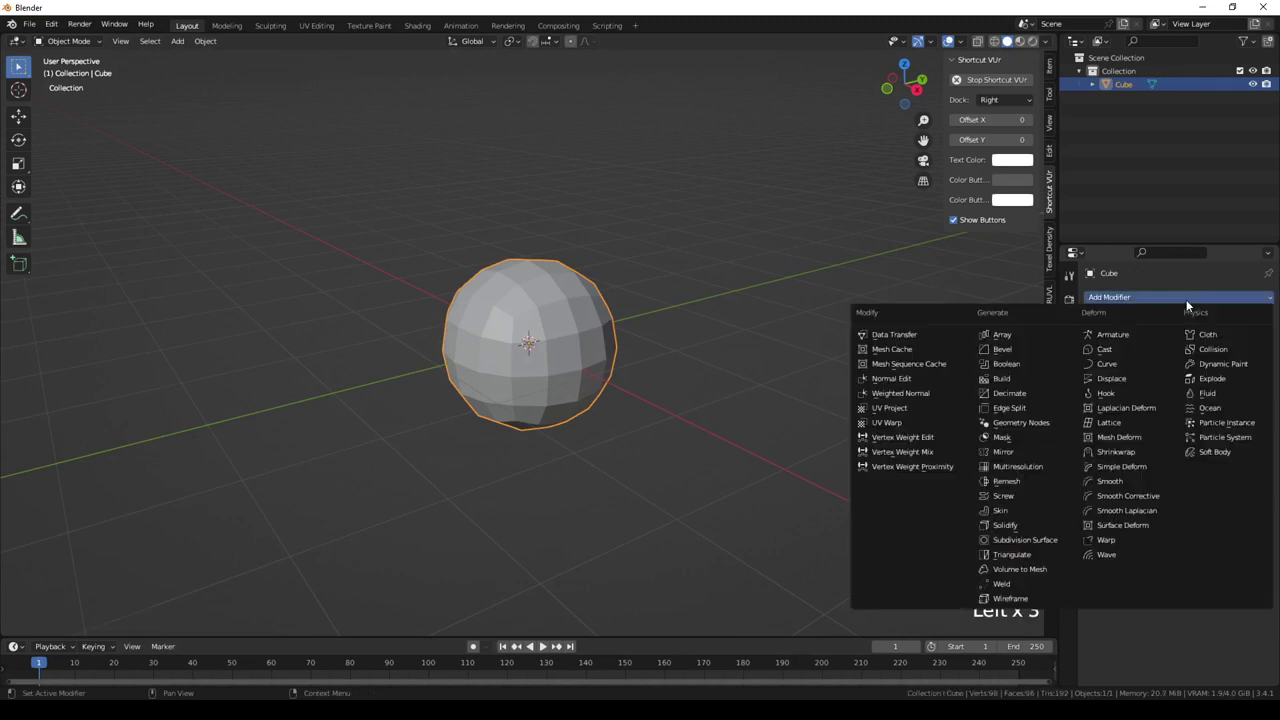
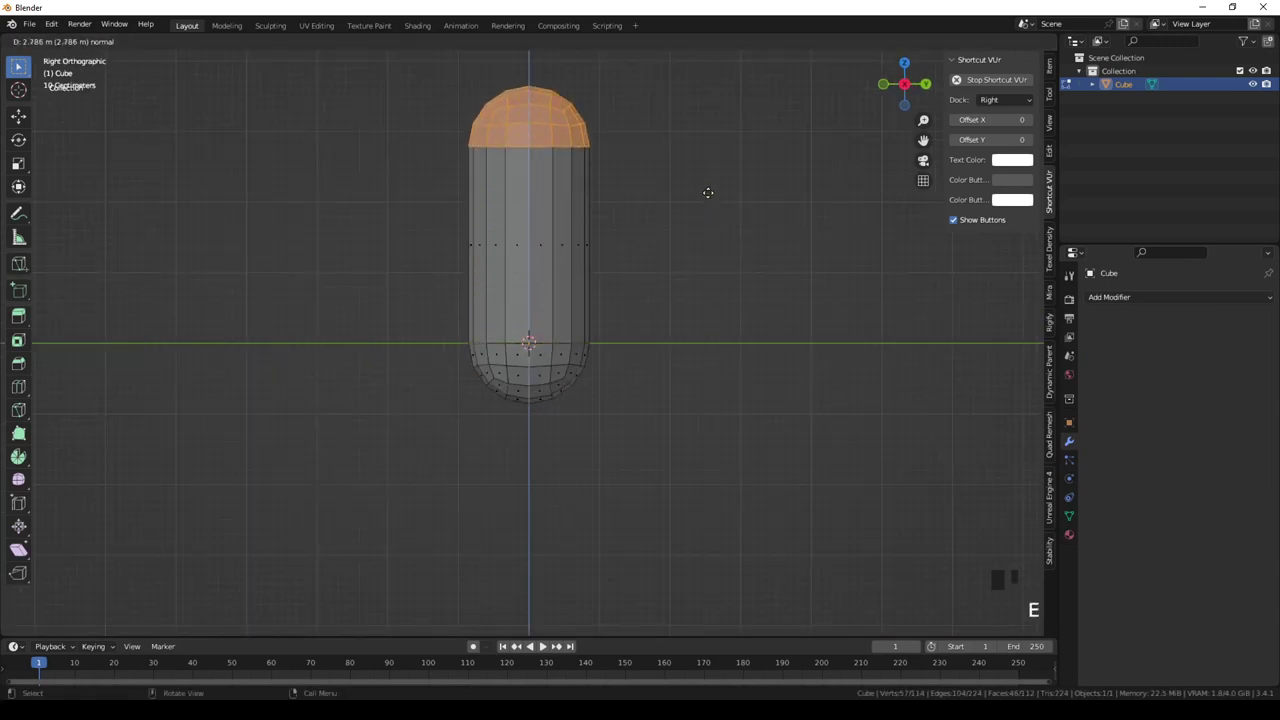
Delete the top cap faces so the stretched capsule becomes an open-topped tube.
{"action": "key", "text": "x"}
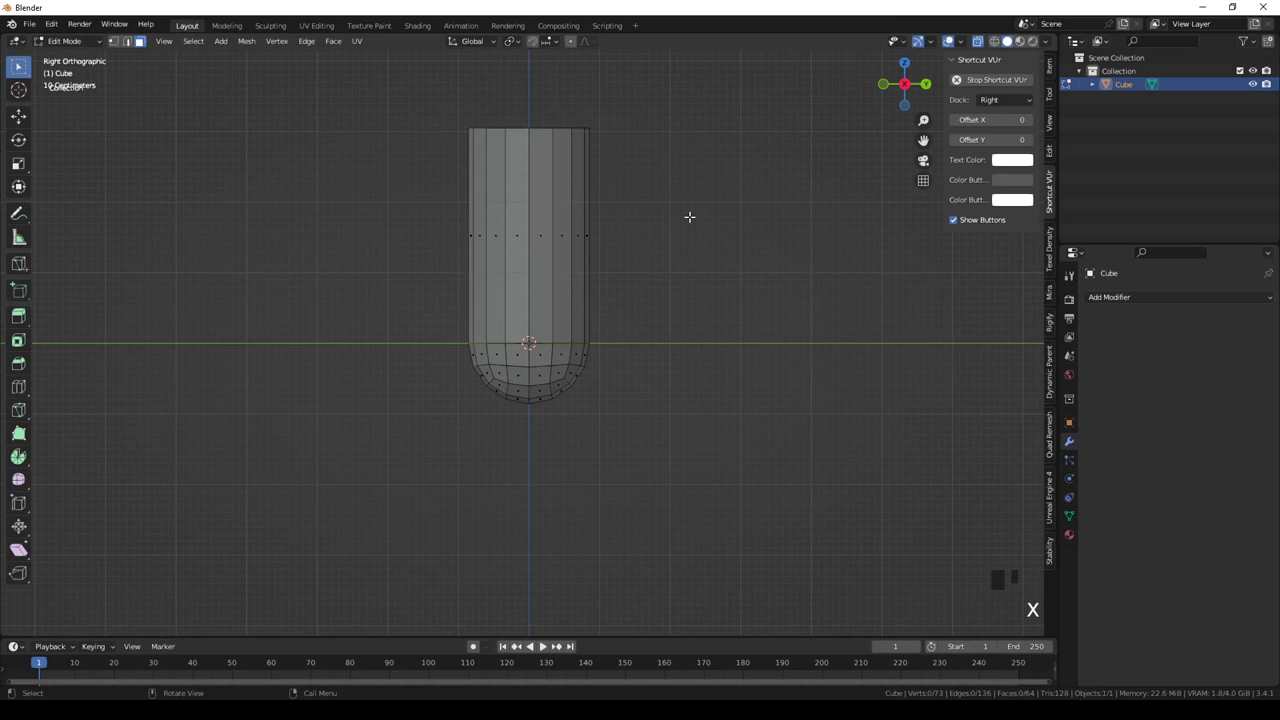
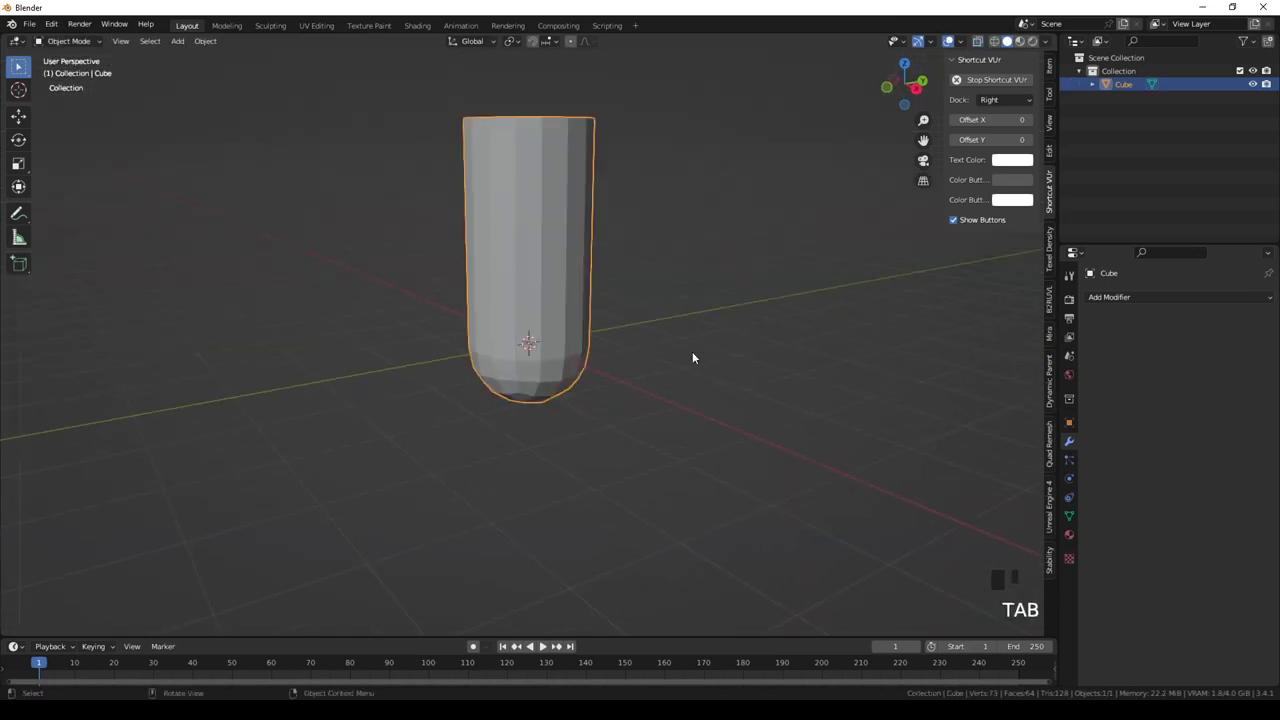
Add a Plain Axes empty and give the tube a Mirror modifier using the empty as mirror object.
{"action": "key", "text": "shift+a"}
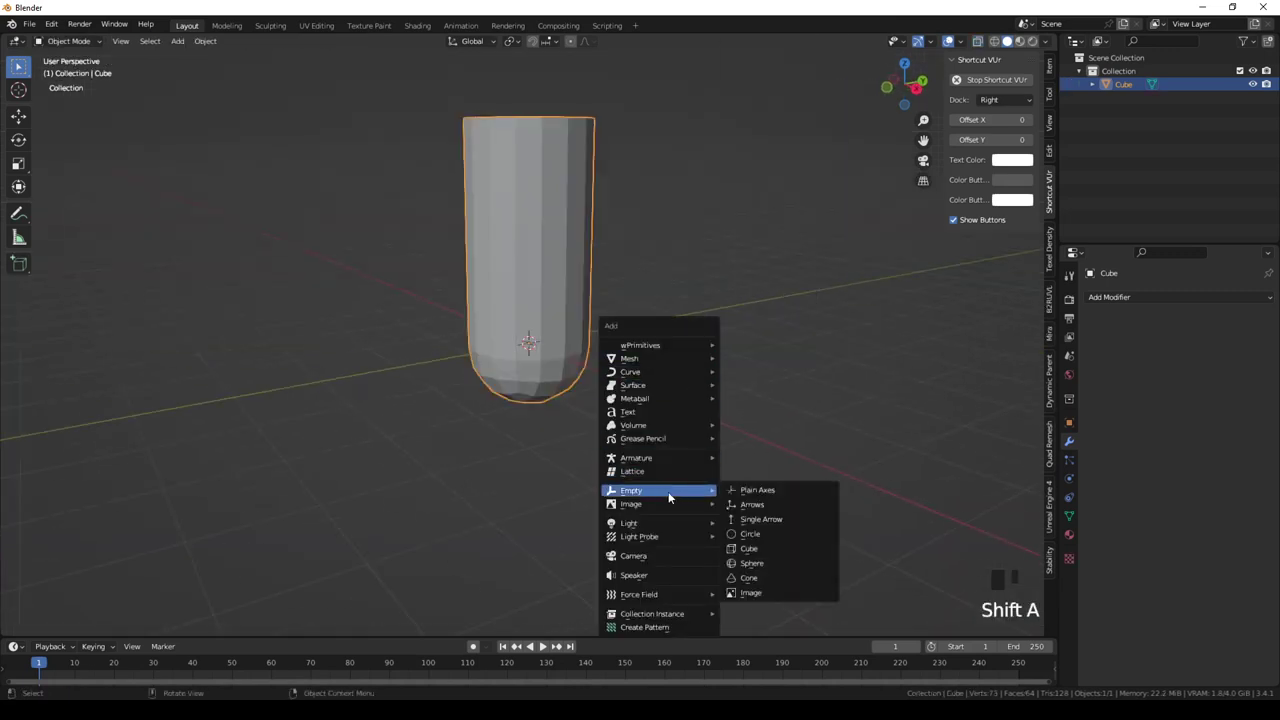
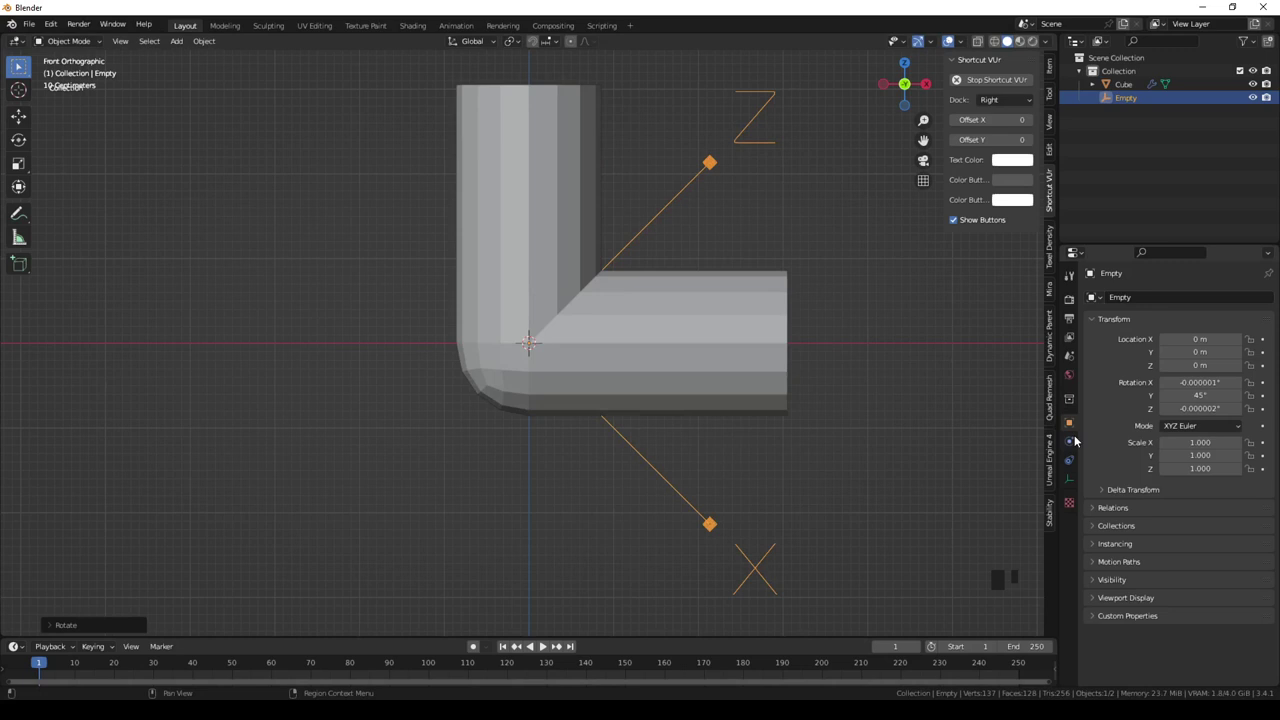
{"action": "left_click", "coordinate": [717, 315]}
{"action": "left_click", "coordinate": [1182, 387]}
{"action": "left_click", "coordinate": [1182, 406]}
{"action": "left_click_drag", "start_coordinate": [807, 337], "coordinate": [691, 361]}
{"action": "scroll", "scroll_direction": "down", "scroll_amount": 3}
{"action": "left_click", "coordinate": [598, 264]}
{"action": "left_click_drag", "start_coordinate": [733, 296], "coordinate": [671, 350]}
{"action": "left_click", "coordinate": [671, 350]}
Inspect the L-shaped elbow and trial-rotate the empty to angle the bend.
{"action": "left_click_drag", "start_coordinate": [1238, 356], "coordinate": [605, 467]}
{"action": "left_click_drag", "start_coordinate": [608, 462], "coordinate": [608, 462]}
{"action": "key", "text": "r"}
{"action": "left_click_drag", "start_coordinate": [491, 44], "coordinate": [849, 241]}
{"action": "key", "text": "r"}
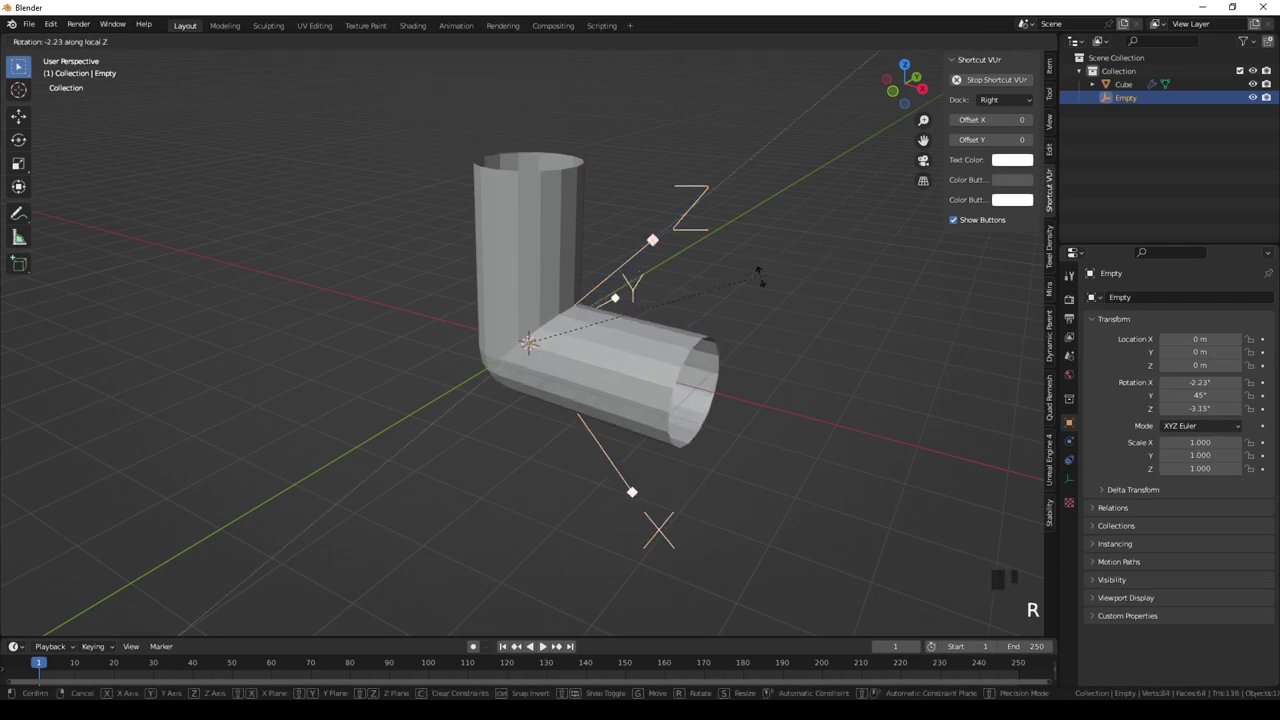
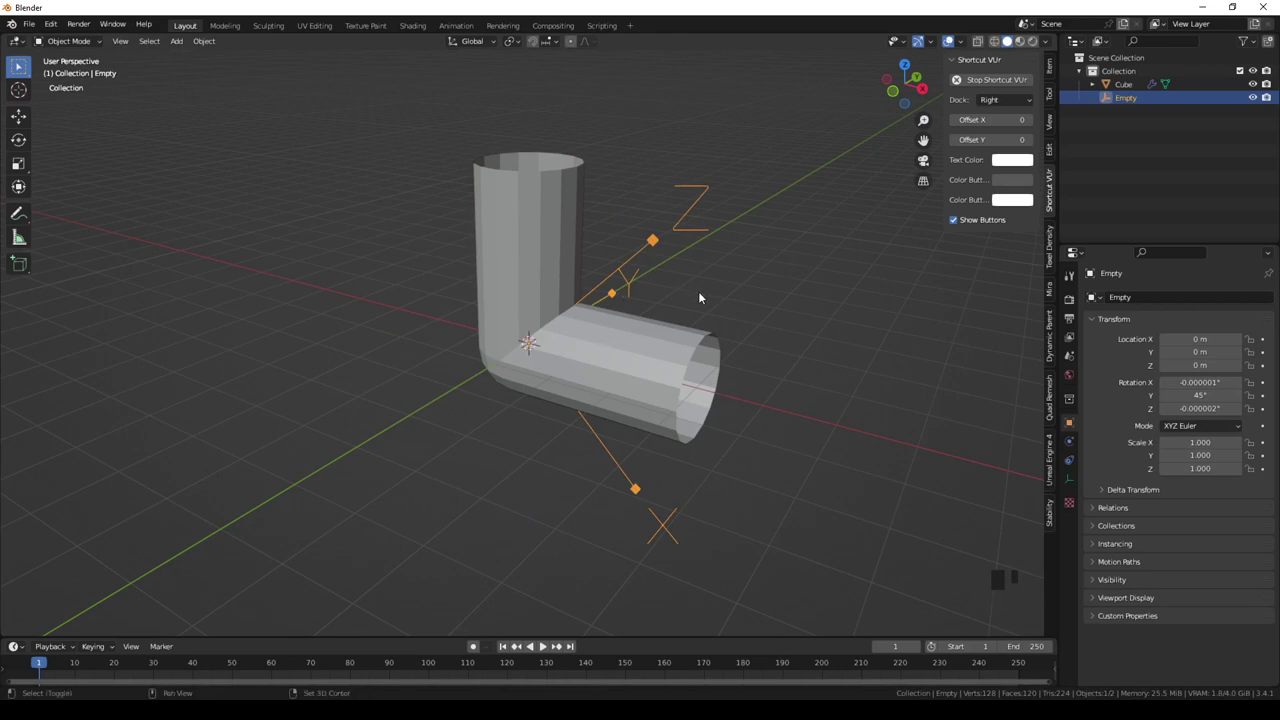
Duplicate the empty, add a second Mirror modifier using Empty.001, and rotate it around Z for a third branch.
{"action": "key", "text": "shift+d"}
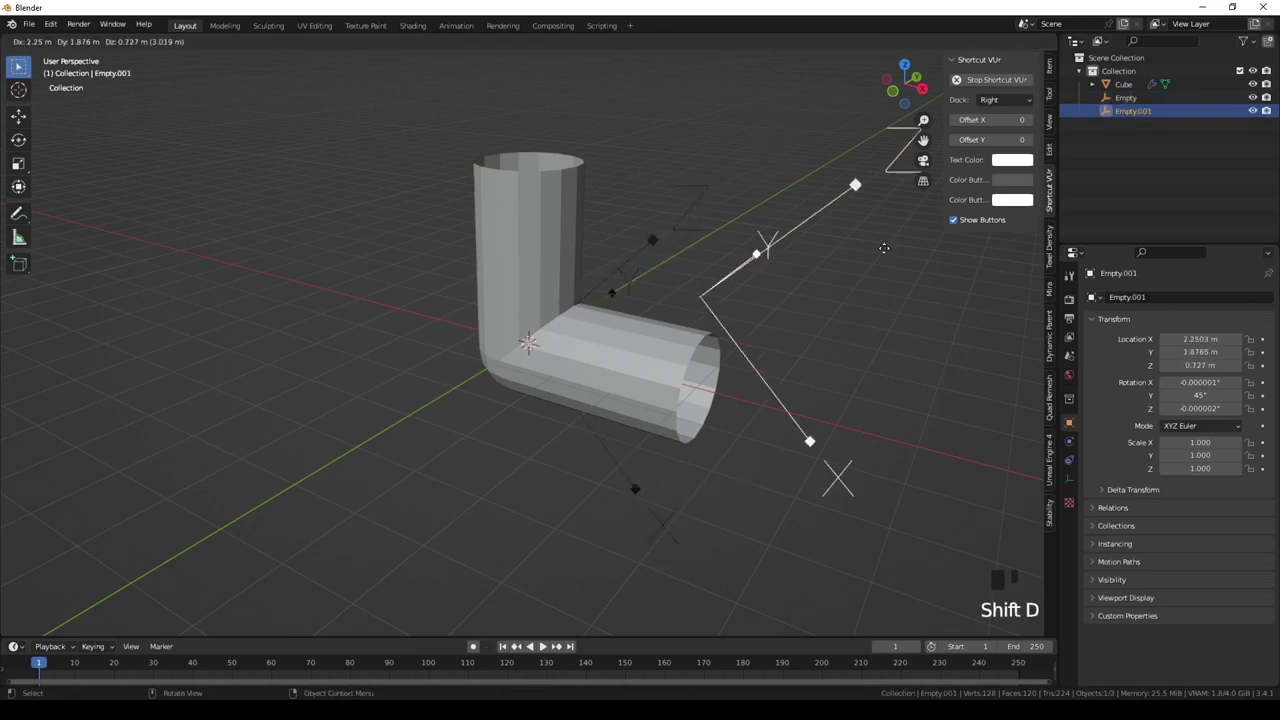
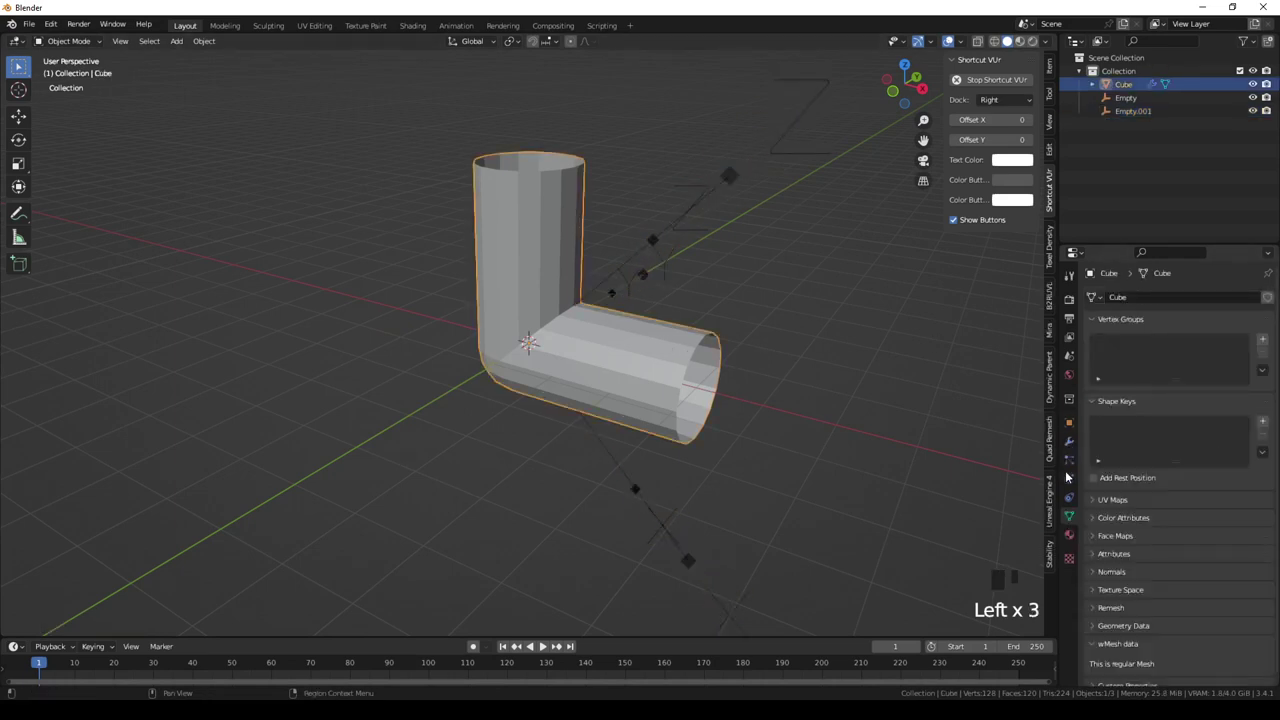
{"action": "left_click", "coordinate": [1072, 450]}
{"action": "left_click", "coordinate": [1253, 578]}
{"action": "left_click", "coordinate": [1254, 574]}
{"action": "left_click", "coordinate": [786, 152]}
{"action": "key", "text": "r"}
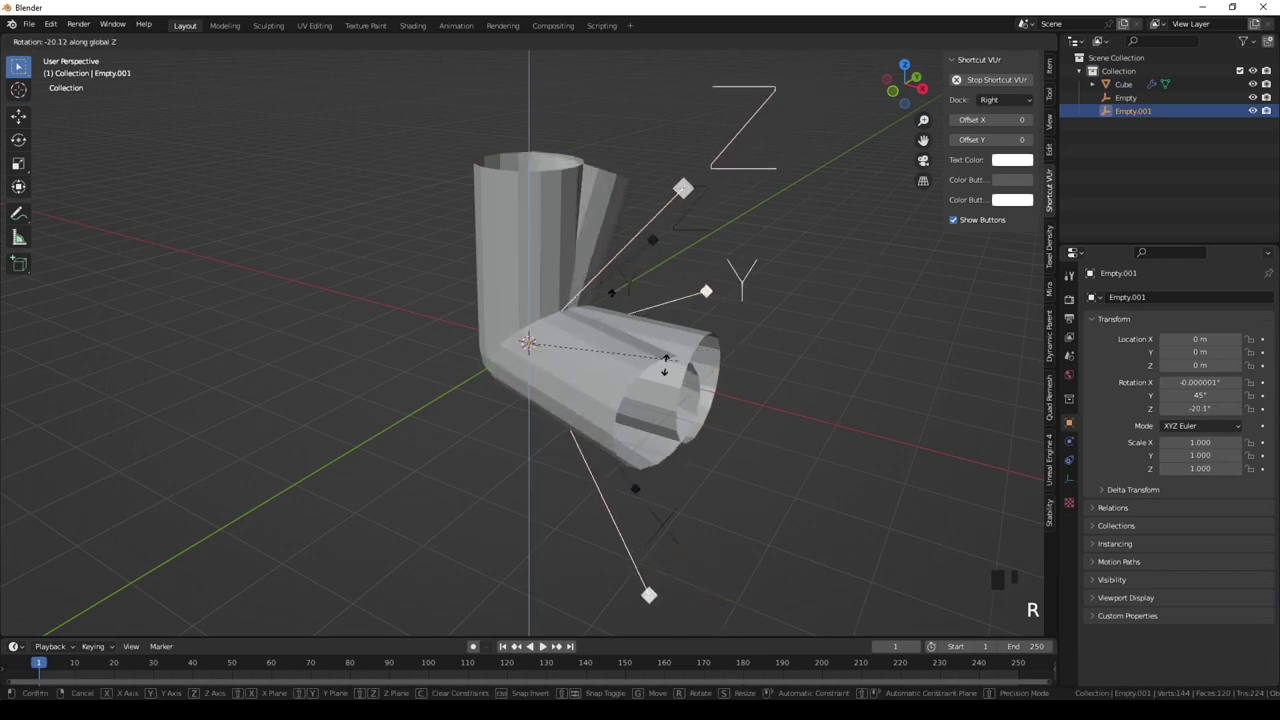
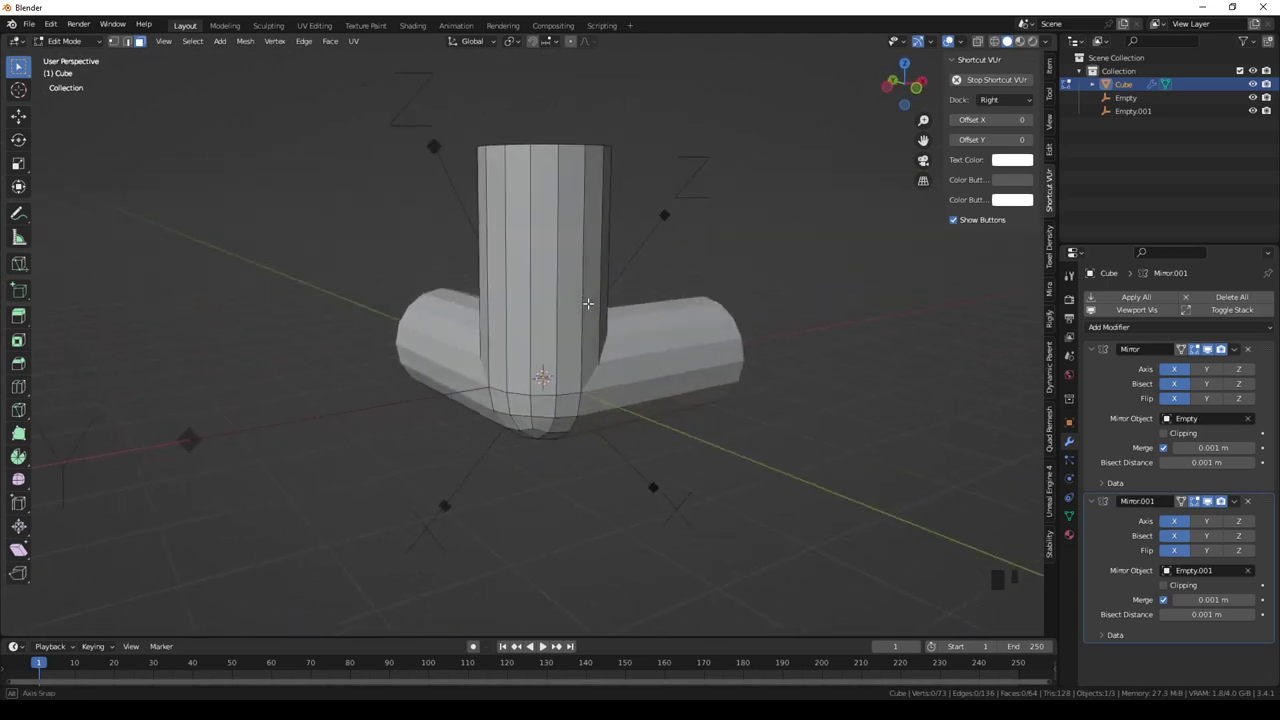
Add a loop cut and slide the new edge loop along the upright branch.
{"action": "key", "text": "ctrl+r"}
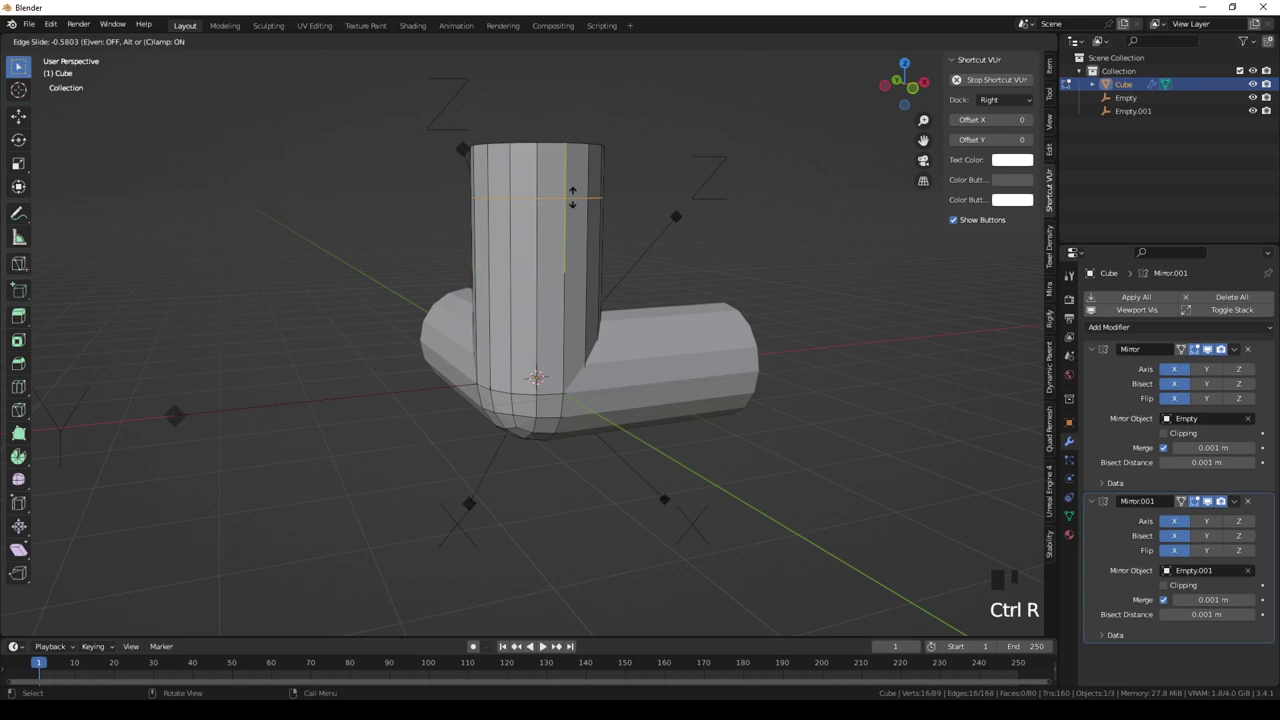
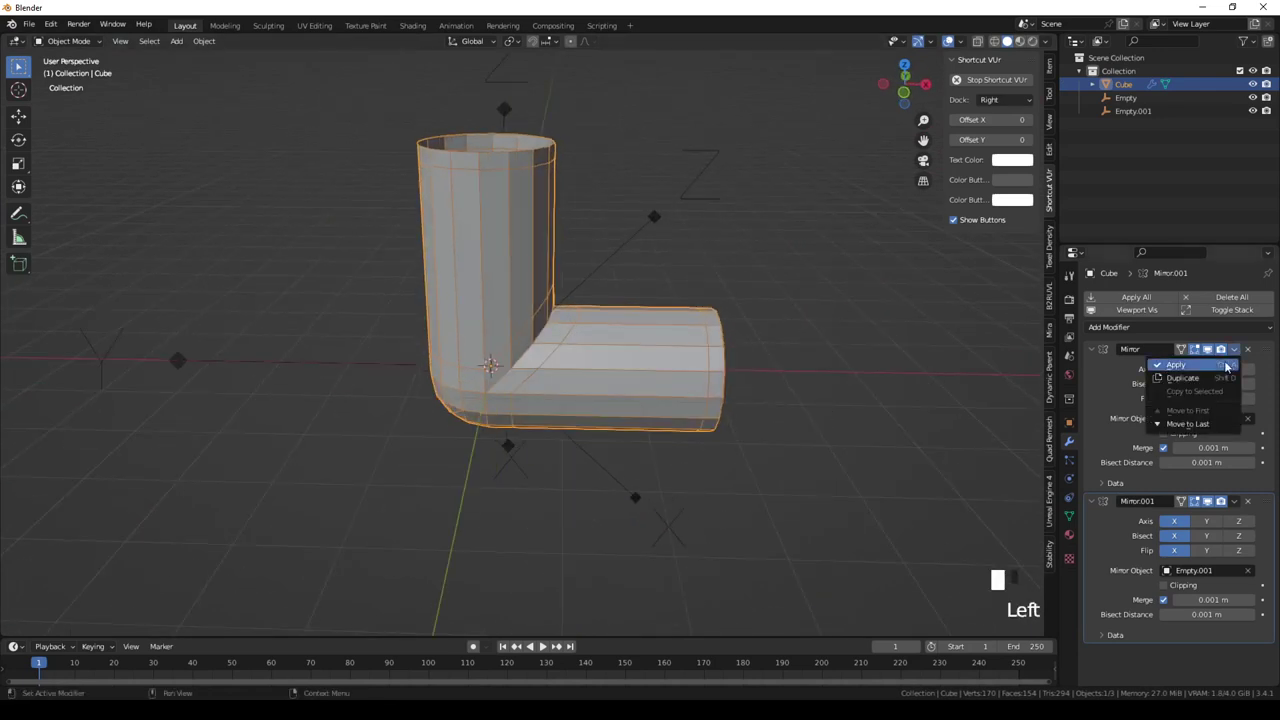
Apply both Mirror modifiers from their dropdown menus so the branches become real geometry.
{"action": "left_click_drag", "start_coordinate": [616, 341], "coordinate": [1133, 304]}
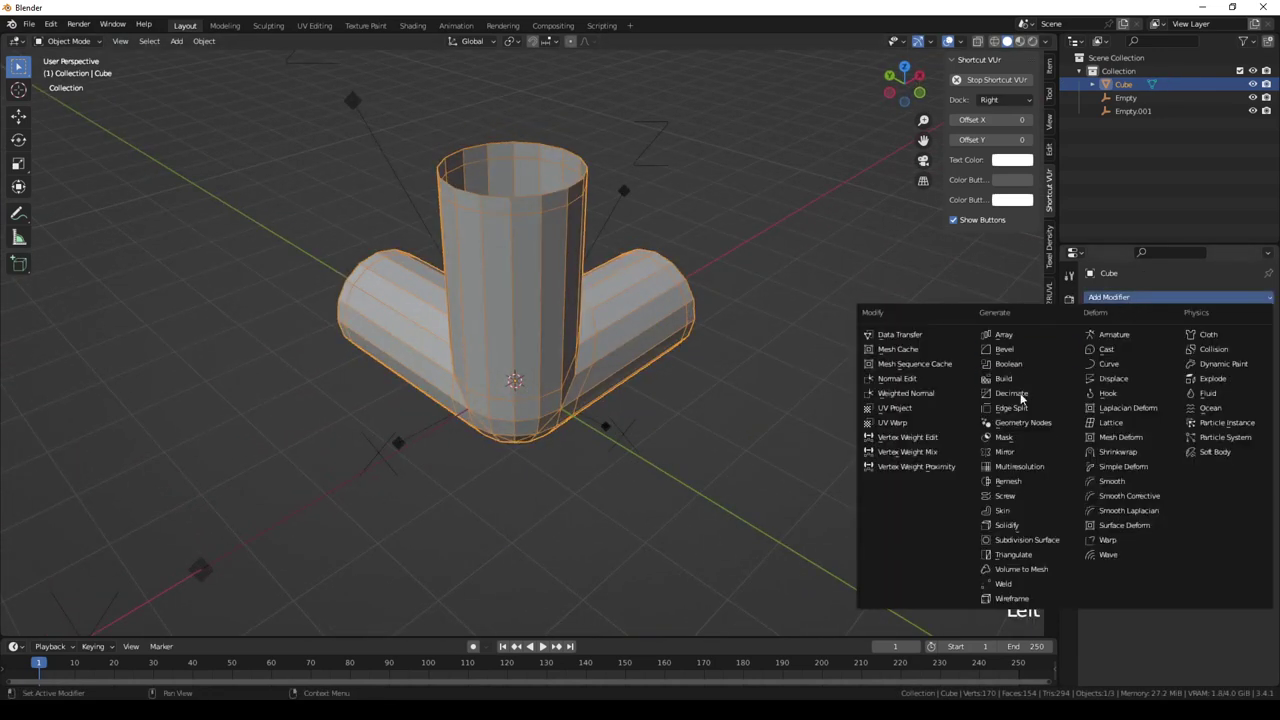
{"action": "left_click_drag", "start_coordinate": [1021, 454], "coordinate": [1211, 372]}
{"action": "left_click", "coordinate": [1211, 372]}
{"action": "left_click", "coordinate": [1183, 375]}
{"action": "left_click", "coordinate": [1215, 373]}
{"action": "left_click", "coordinate": [1211, 388]}
{"action": "left_click", "coordinate": [1210, 407]}
{"action": "left_click", "coordinate": [1213, 375]}
{"action": "left_click", "coordinate": [1213, 397]}
{"action": "left_click", "coordinate": [1213, 394]}
Add Empty.002 rotated -45° on Z and mirror the junction across it with a new Mirror modifier.
{"action": "key", "text": "shift+a"}
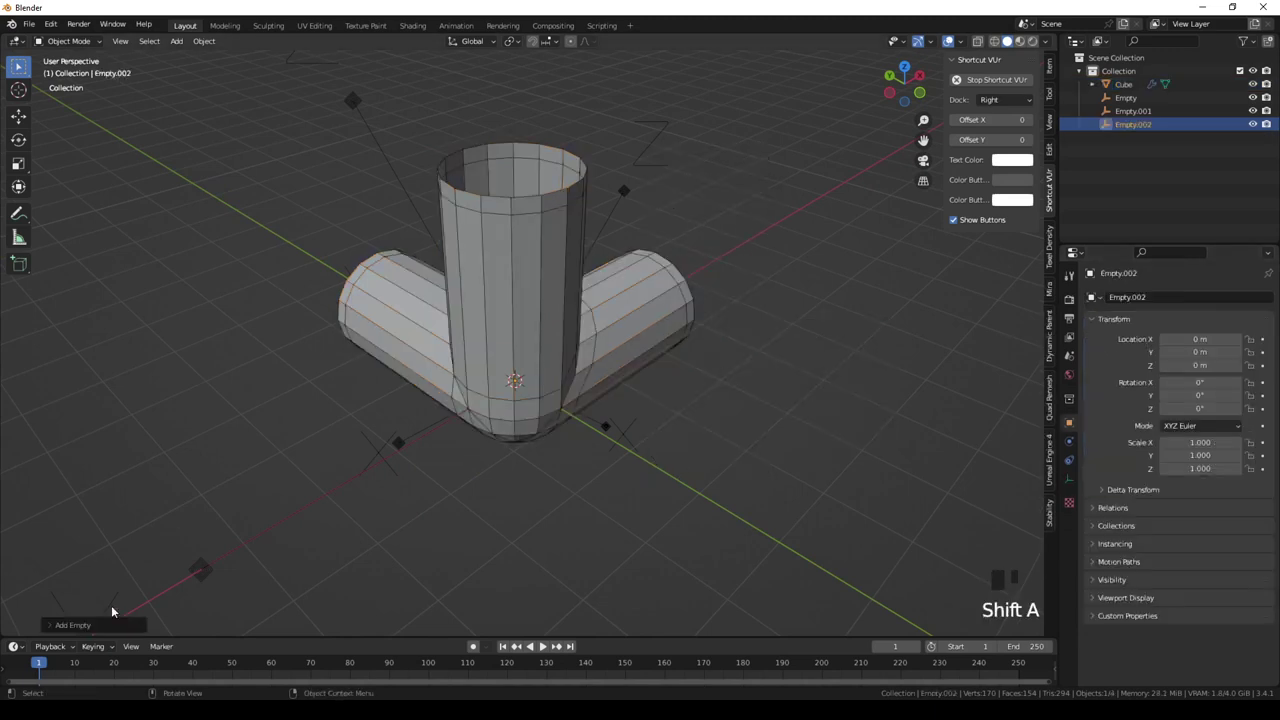
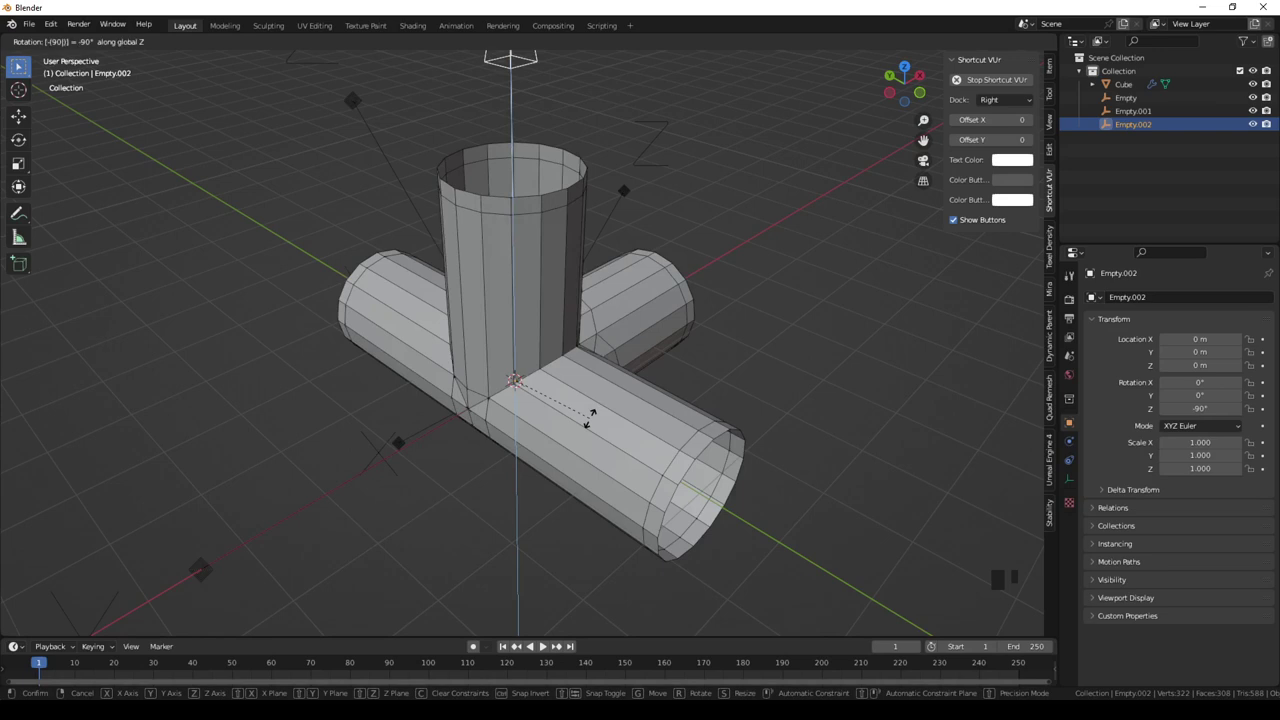
{"action": "key", "text": "r"}
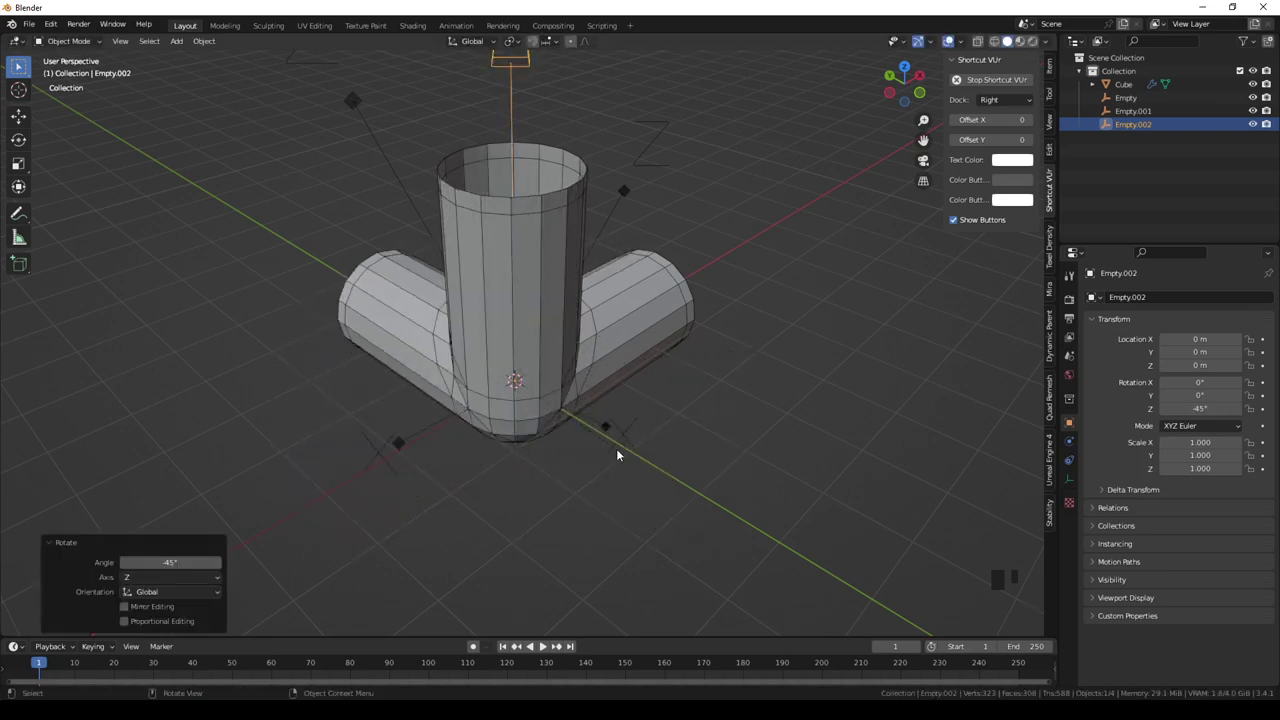
{"action": "left_click", "coordinate": [597, 311]}
{"action": "left_click", "coordinate": [1181, 382]}
{"action": "left_click_drag", "start_coordinate": [777, 341], "coordinate": [658, 344]}
{"action": "left_click", "coordinate": [658, 344]}
{"action": "left_click_drag", "start_coordinate": [723, 368], "coordinate": [711, 376]}
{"action": "scroll", "scroll_direction": "down", "scroll_amount": 3}
{"action": "left_click_drag", "start_coordinate": [664, 377], "coordinate": [722, 380]}
Duplicate the mirrored junction and convert the copy to a plain mesh, Cube.001.
{"action": "key", "text": "shift+d"}
{"action": "key", "text": "q"}
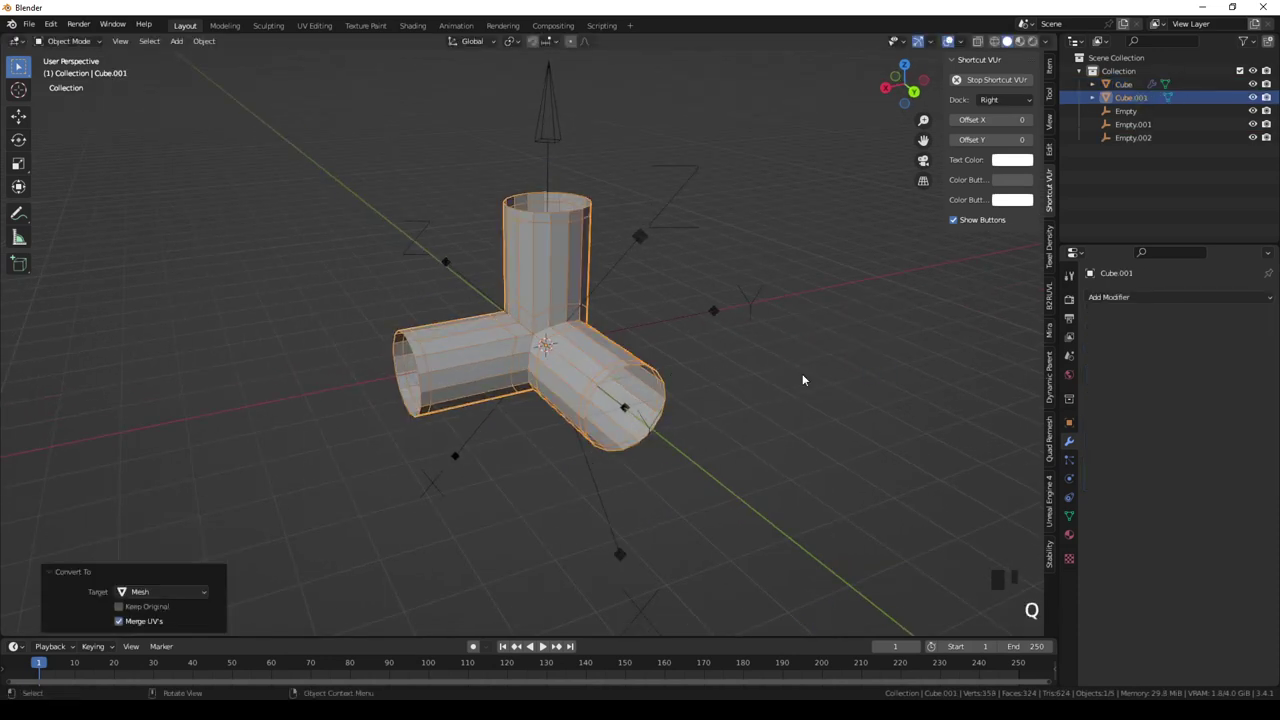
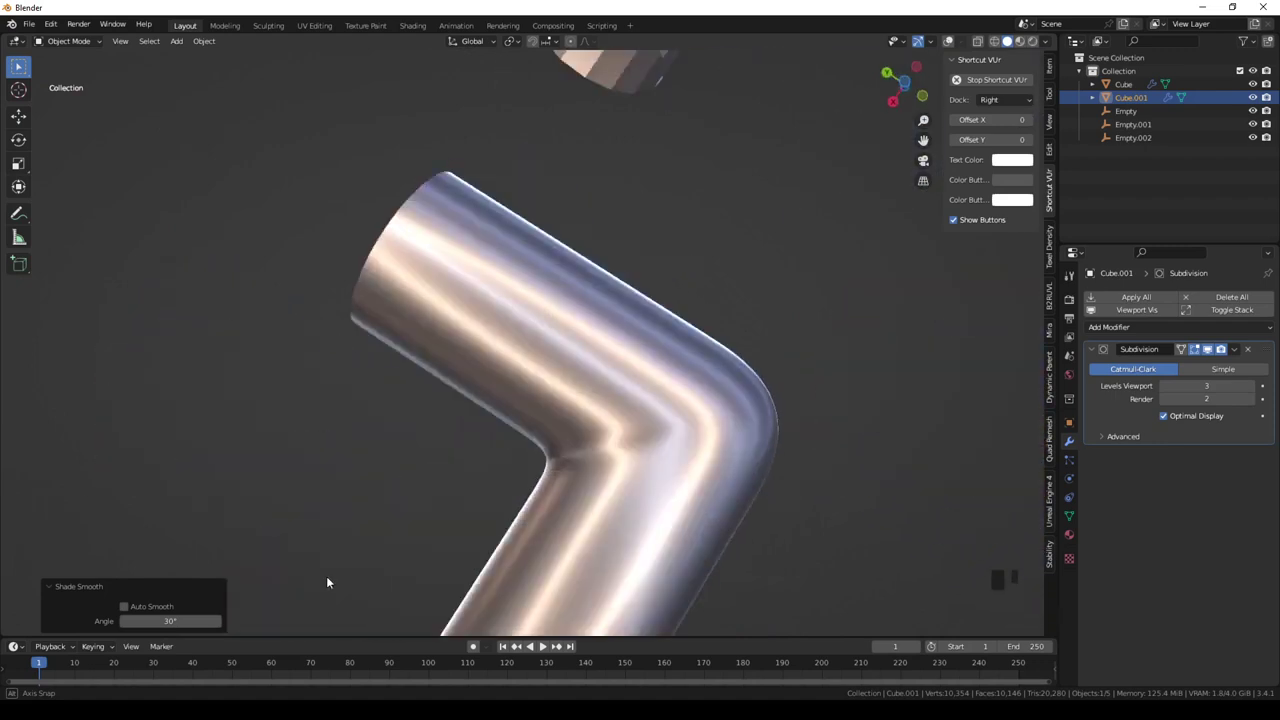
{"action": "scroll", "scroll_direction": "down", "scroll_amount": 3}
{"action": "left_click_drag", "start_coordinate": [722, 415], "coordinate": [695, 361]}
{"action": "scroll", "scroll_direction": "up", "scroll_amount": 3}
{"action": "left_click_drag", "start_coordinate": [758, 343], "coordinate": [598, 589]}
{"action": "scroll", "scroll_direction": "up", "scroll_amount": 3}
{"action": "scroll", "scroll_direction": "down", "scroll_amount": 3}
{"action": "left_click_drag", "start_coordinate": [580, 424], "coordinate": [748, 427]}
{"action": "scroll", "scroll_direction": "down", "scroll_amount": 3}
{"action": "left_click_drag", "start_coordinate": [744, 428], "coordinate": [604, 444]}
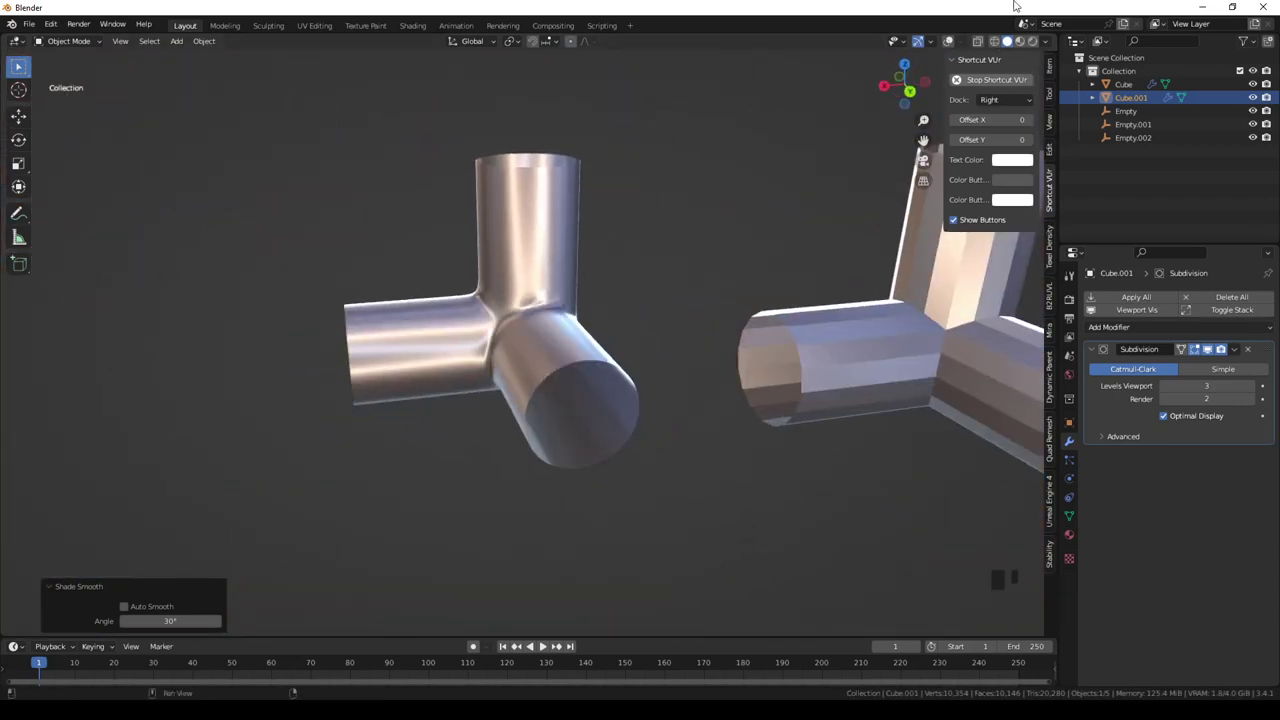